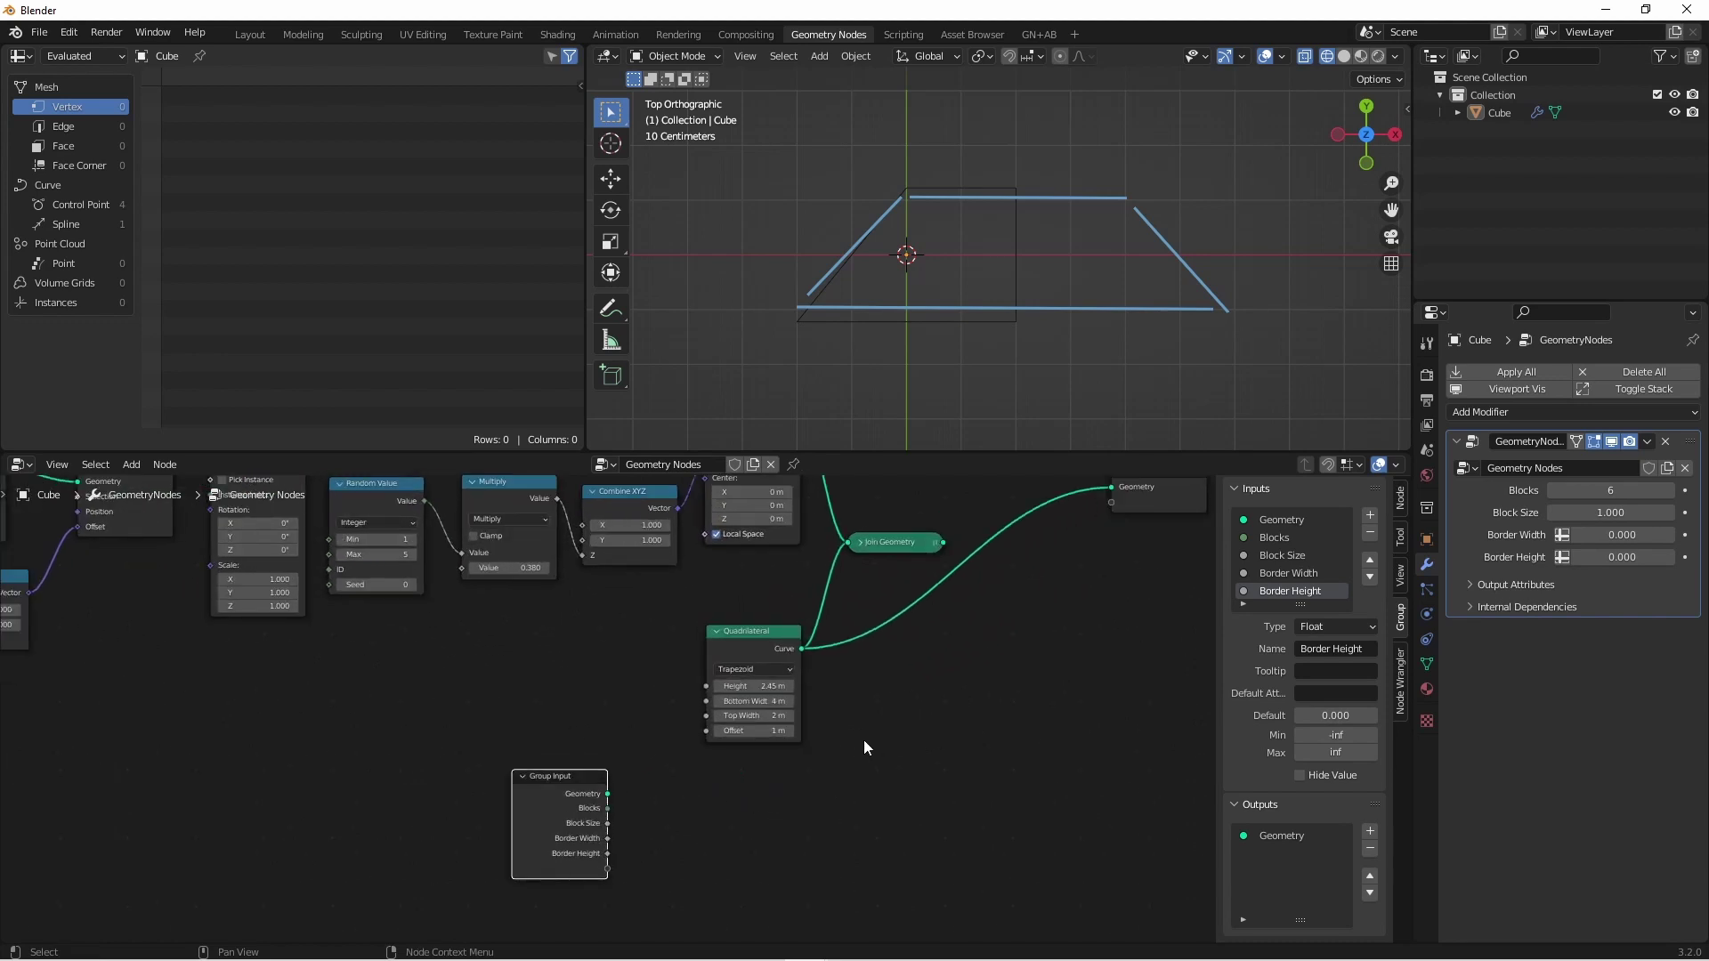
# - Zoom the node editor view toward the Quadrilateral and Set Position nodes
pyautogui.scroll(3)
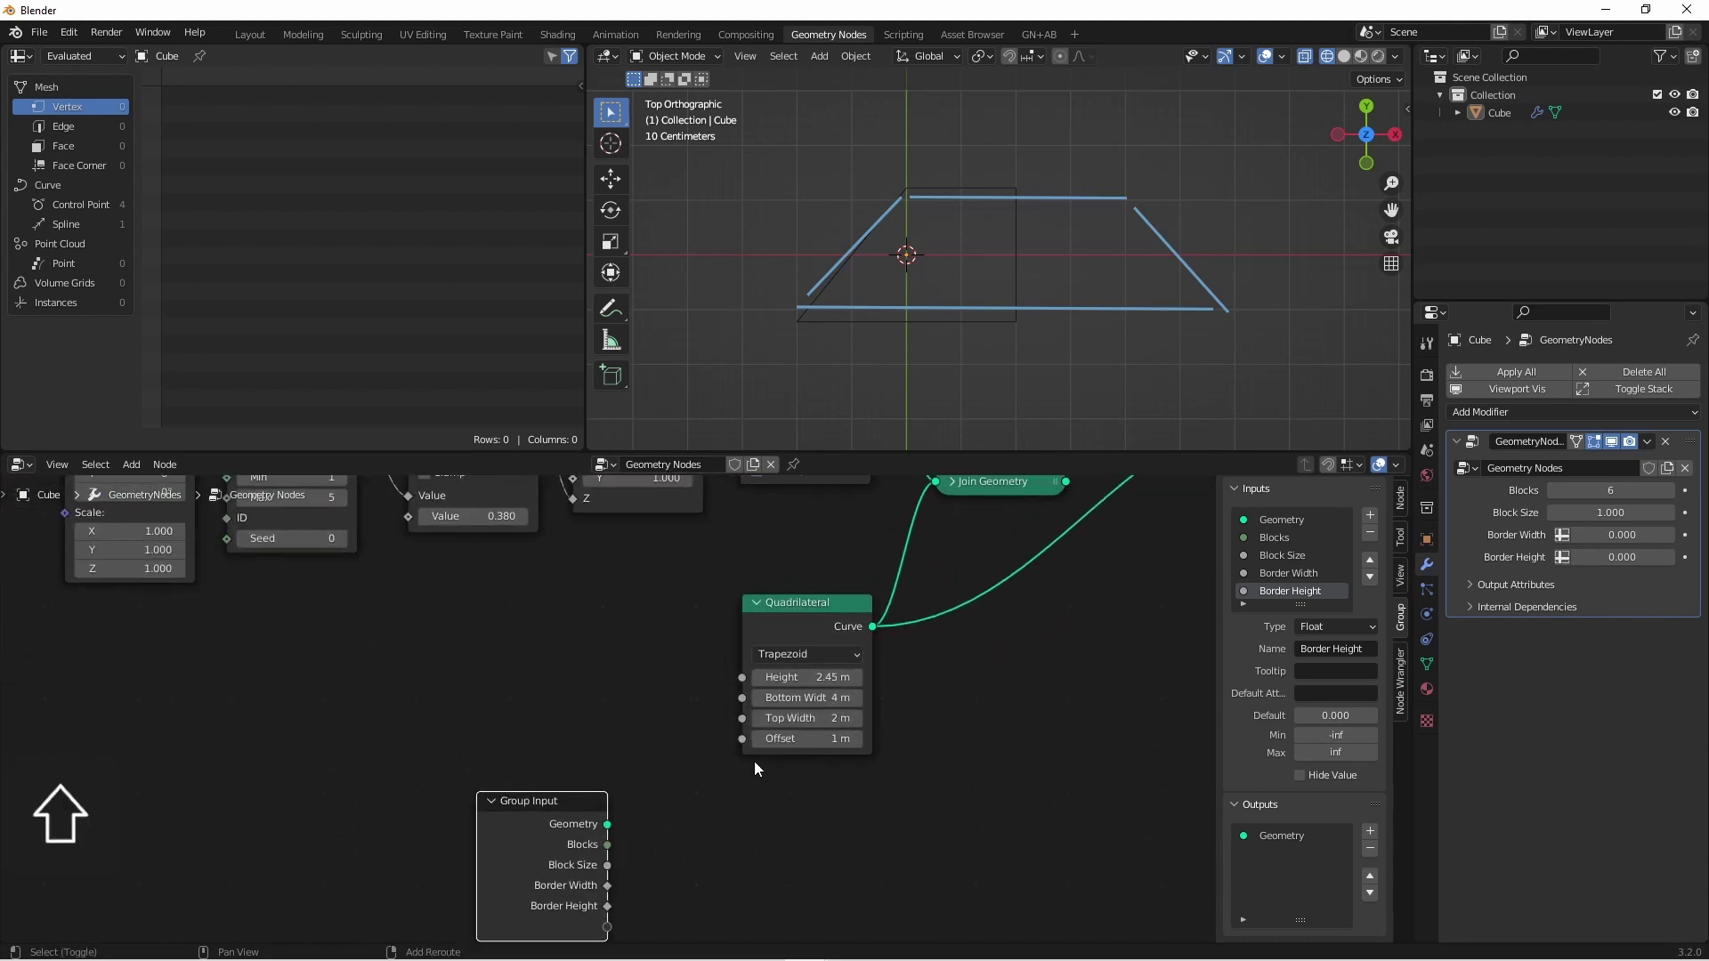
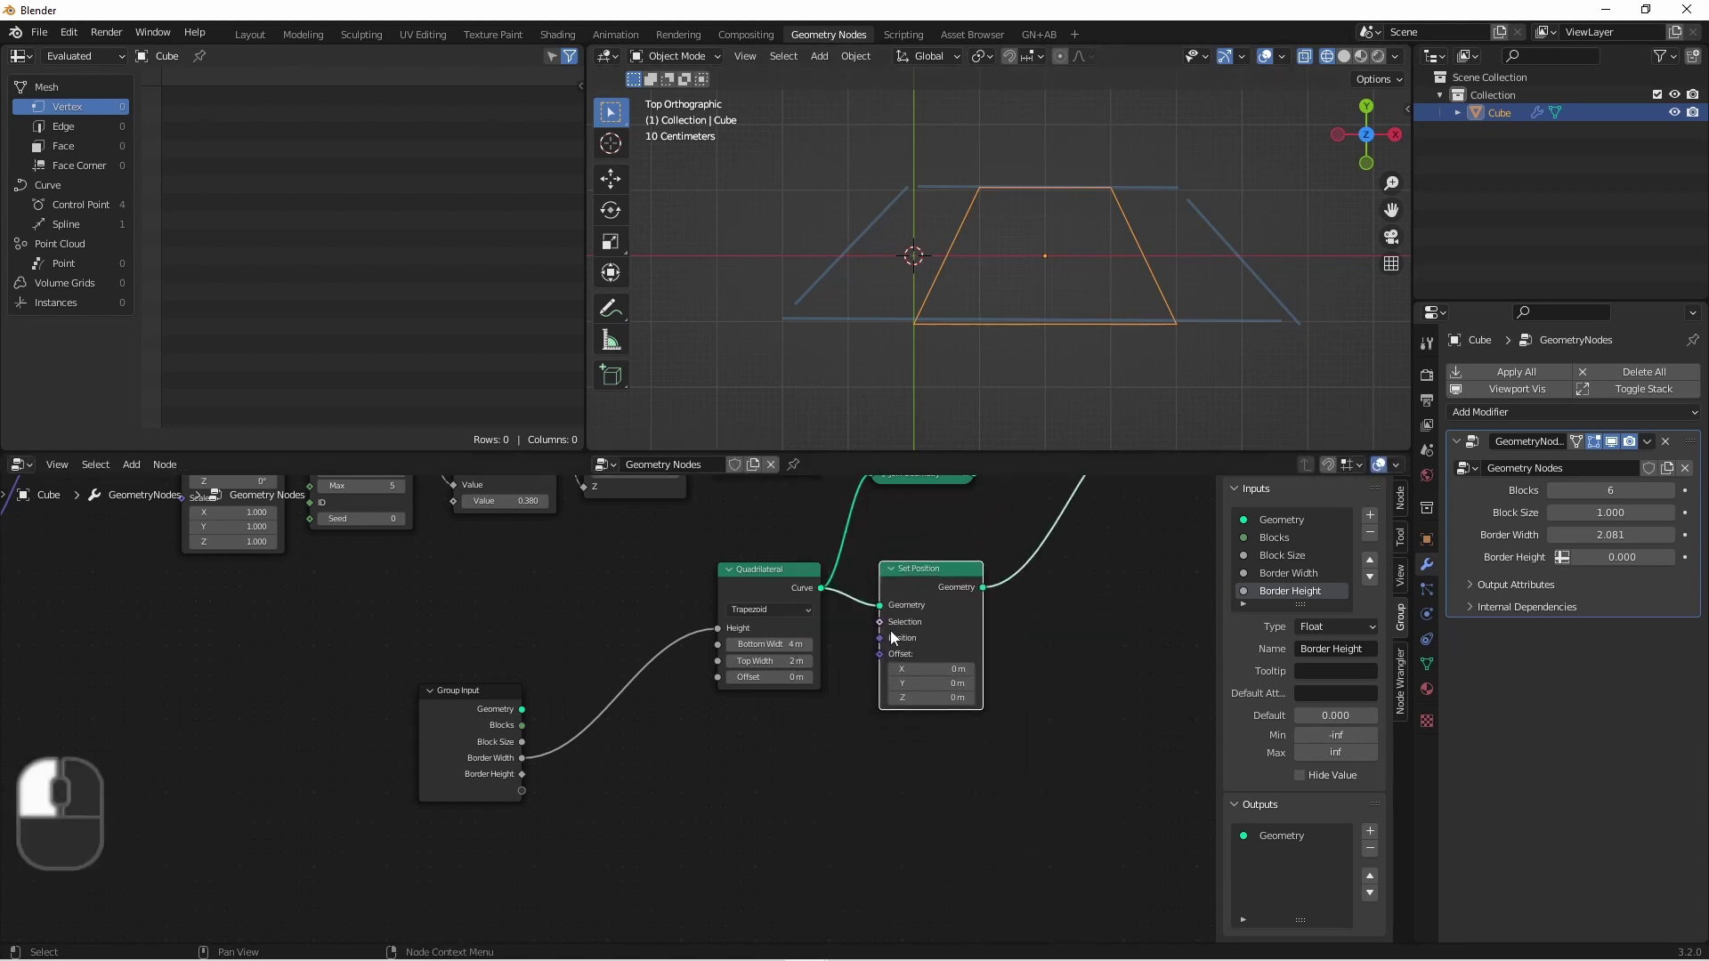
# - Add a Combine XYZ whose Vector feeds Set Position Offset and whose Y takes Border Width
pyautogui.press('i')
pyautogui.press('n')
pyautogui.press('Down')
pyautogui.press('Return')
pyautogui.moveTo(712, 791); pyautogui.dragTo(759, 791)
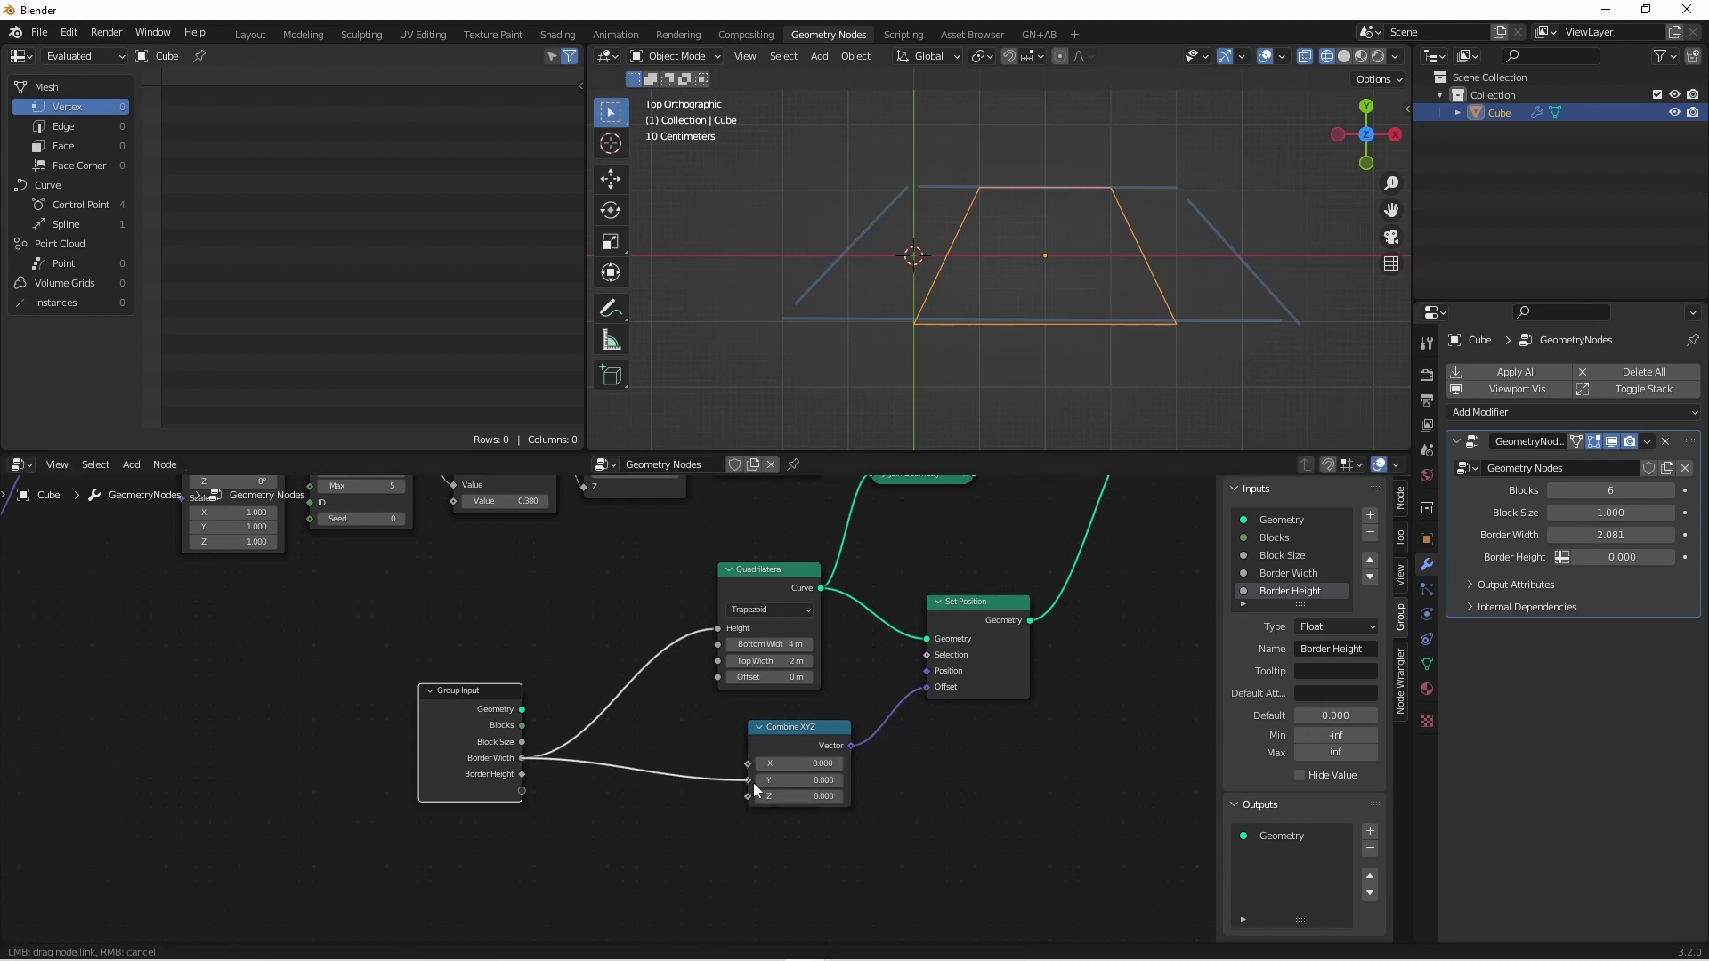
pyautogui.click(825, 738)
pyautogui.click(1000, 622)
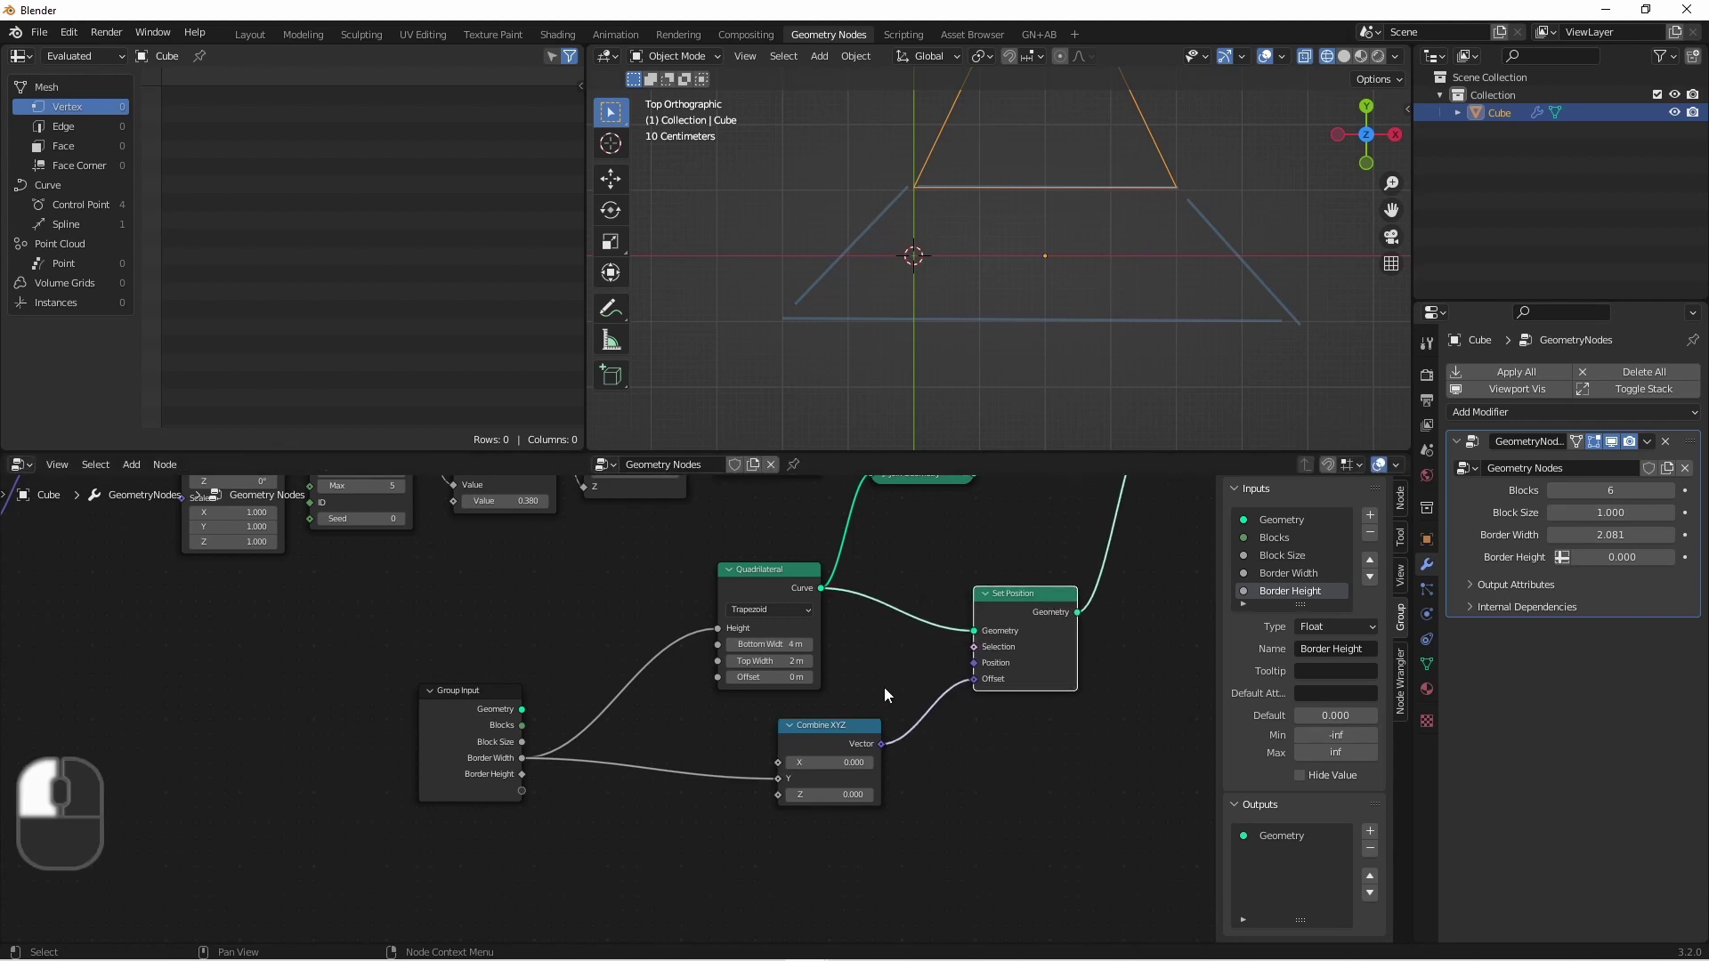